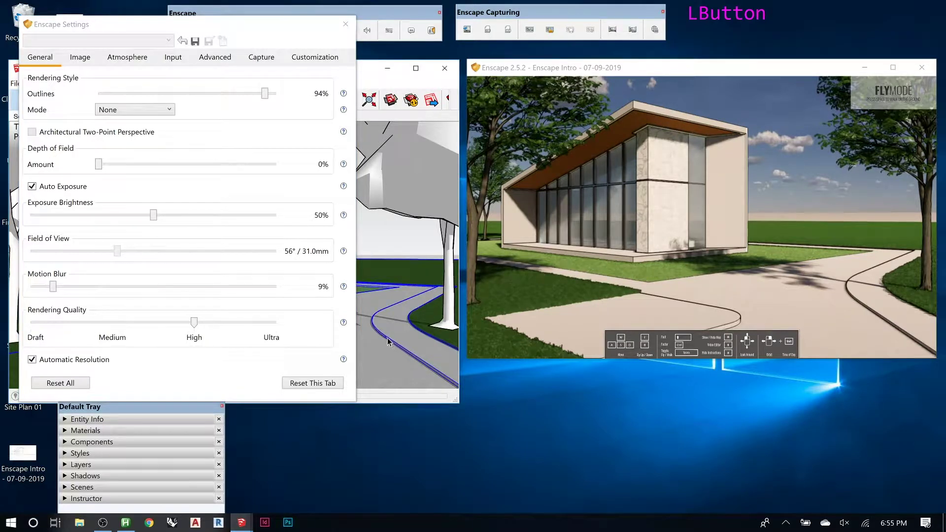
Start a short line on the ground surface beside the curved path
{"action": "scroll", "scroll_direction": "up", "scroll_amount": 3}
{"action": "left_click", "coordinate": [880, 321]}
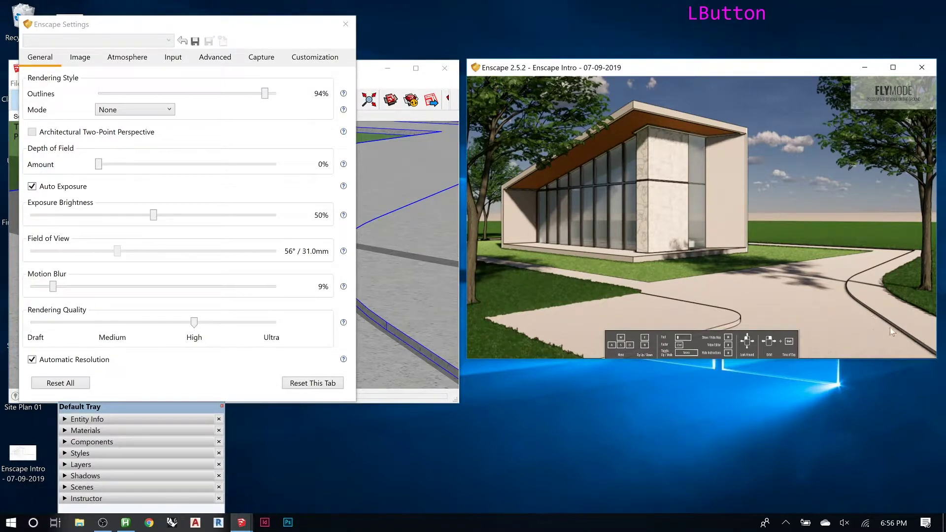
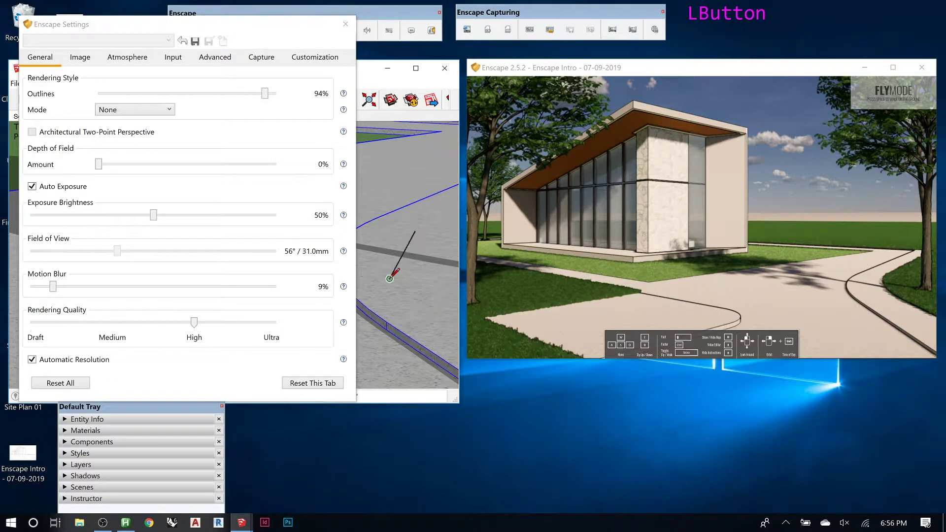
Select the small test shape beside the path and delete its geometry
{"action": "key", "text": "Escape"}
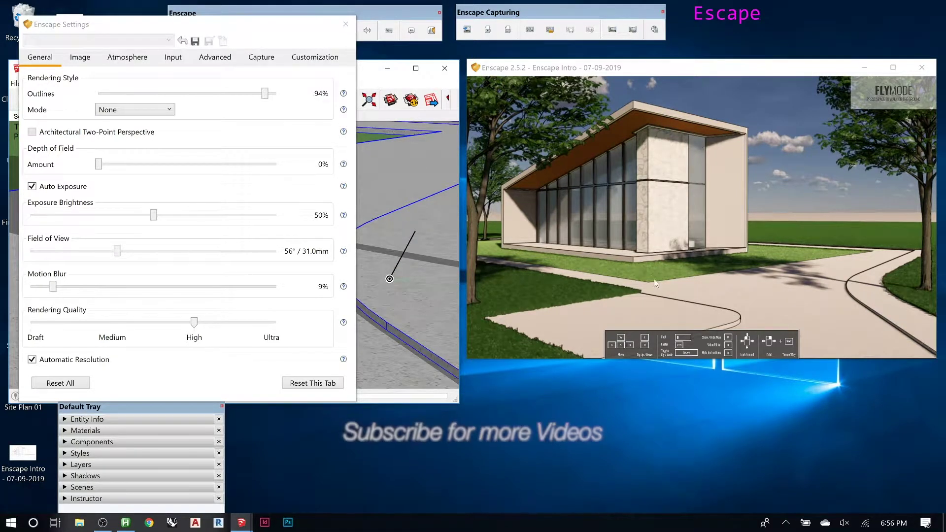
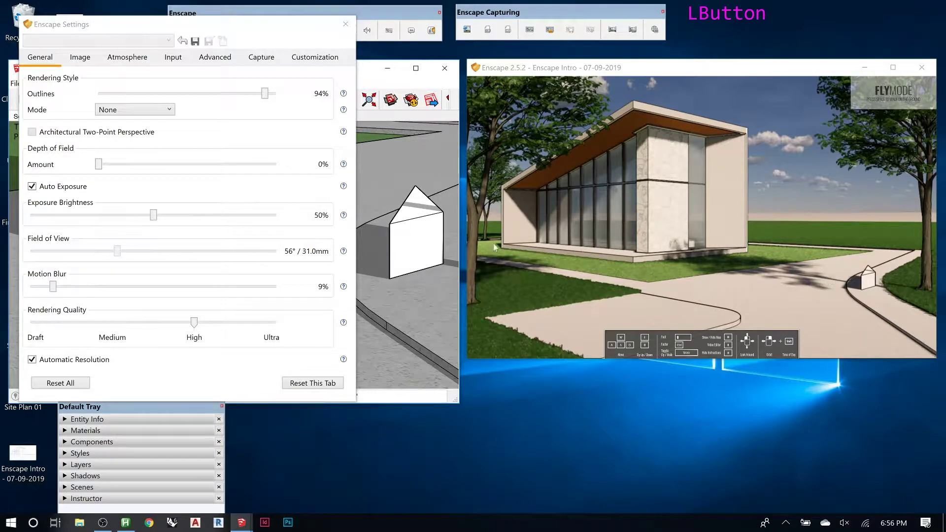
{"action": "left_click", "coordinate": [421, 224]}
{"action": "double_click", "coordinate": [421, 232]}
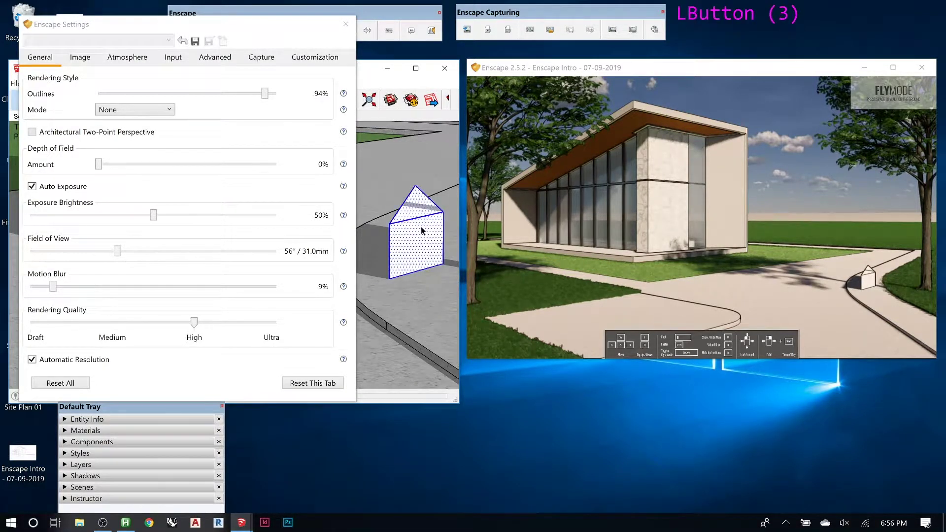
{"action": "key", "text": "Delete"}
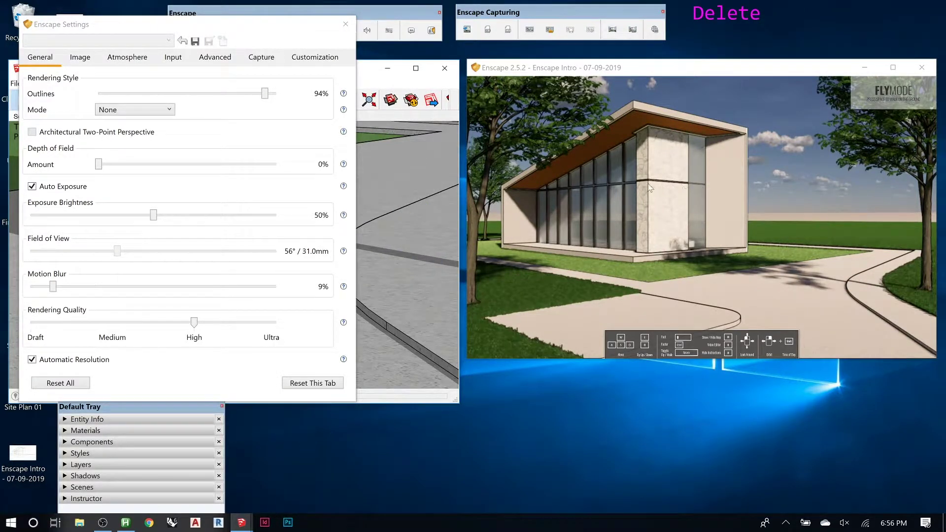
Bring the model window forward and zoom toward the marble wall reveal
{"action": "left_click", "coordinate": [403, 164]}
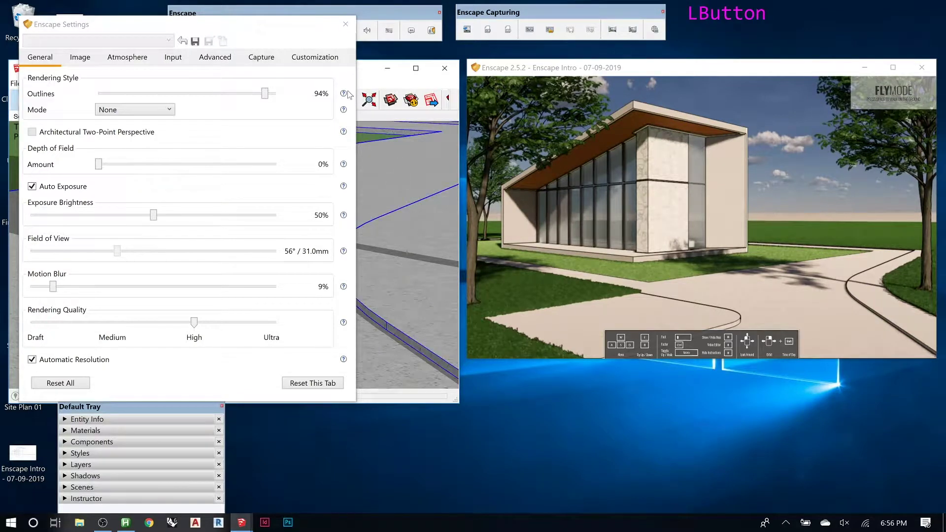
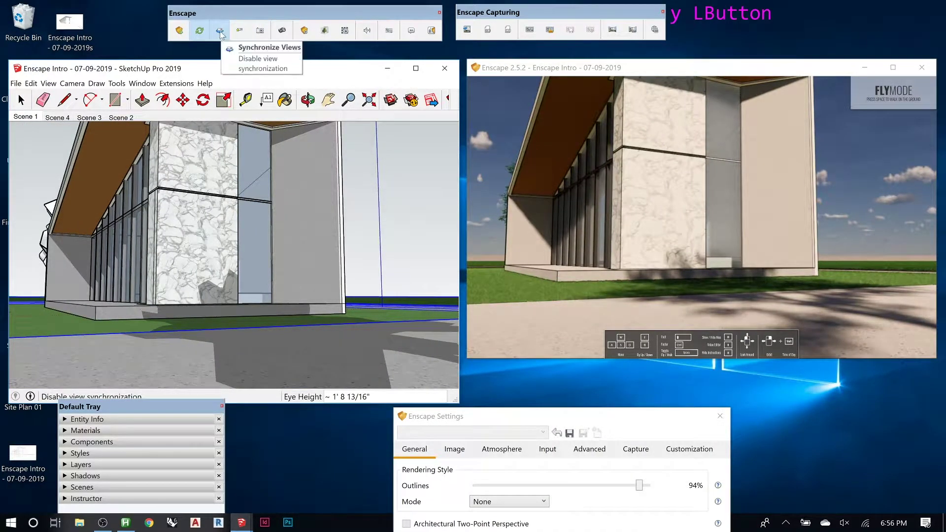
{"action": "scroll", "scroll_direction": "up", "scroll_amount": 3}
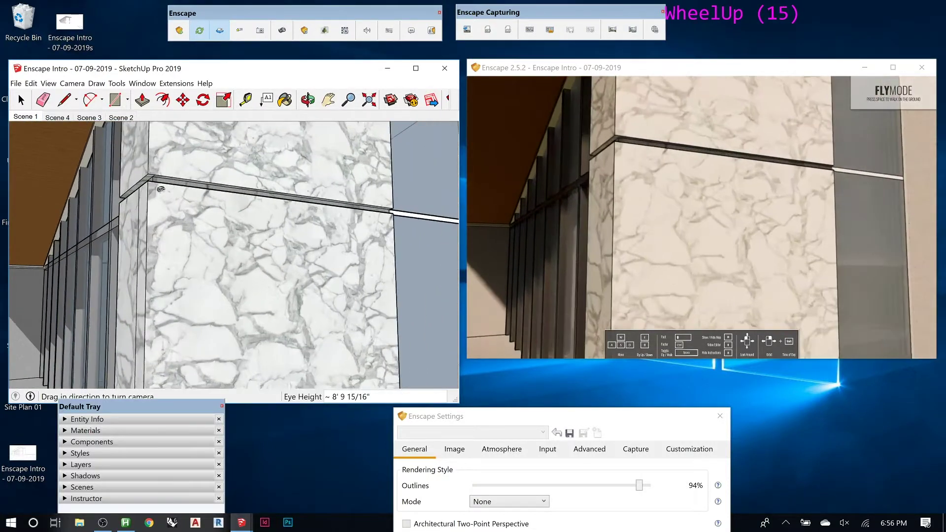
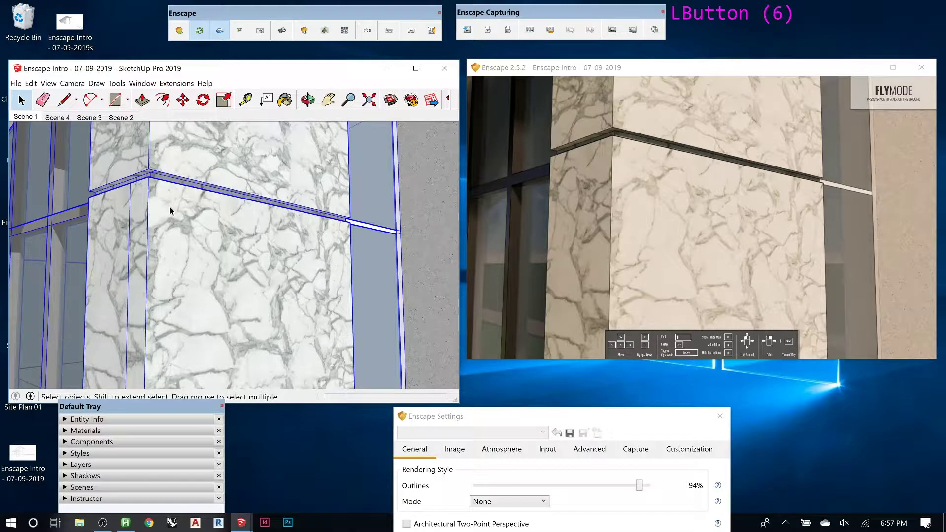
Copy the horizontal marble edge .5 inch below the upper reveal
{"action": "double_click", "coordinate": [176, 210]}
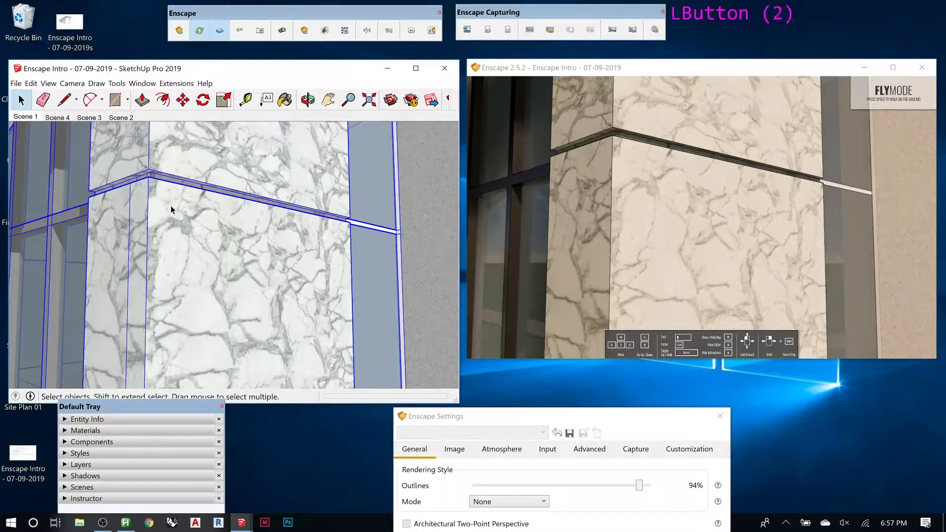
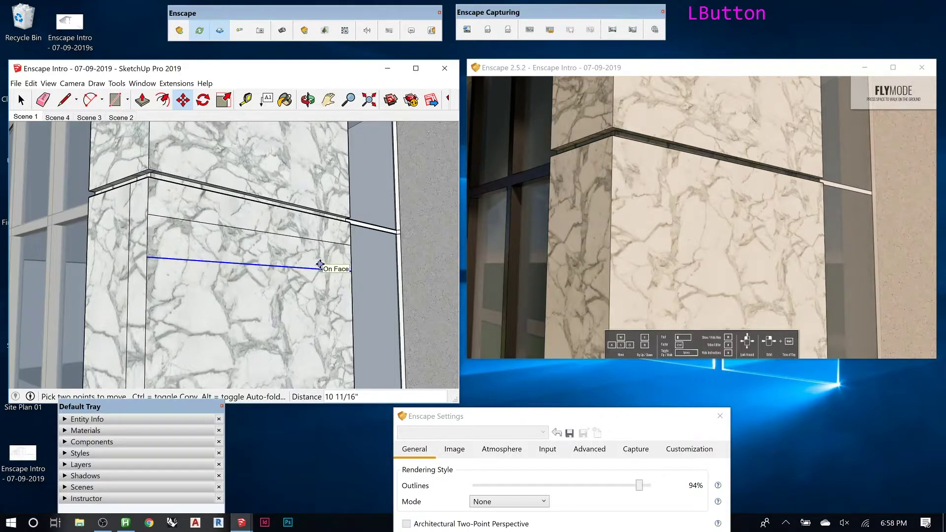
{"action": "key", "text": "KP_Decimal"}
{"action": "key", "text": "KP_5"}
{"action": "key", "text": "KP_Enter"}
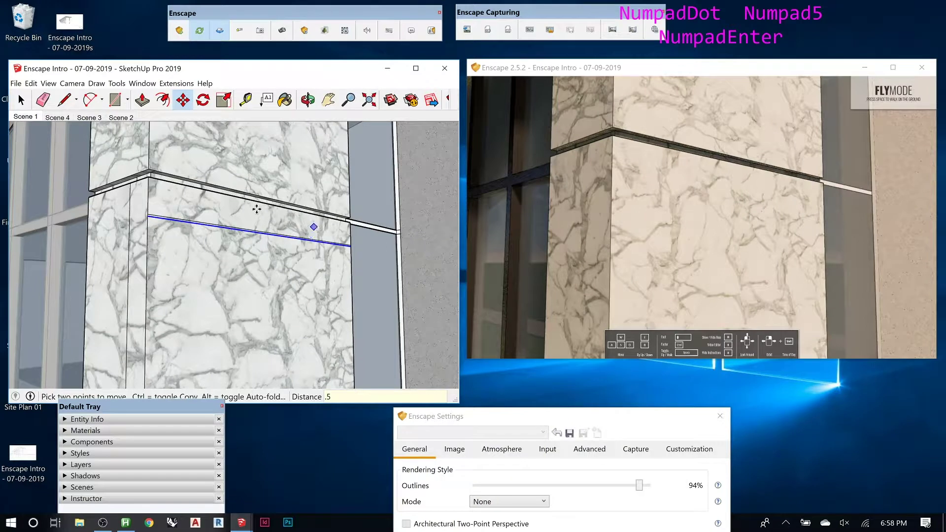
Push the thin marble strip .5 inch into the wall to form a second reveal
{"action": "key", "text": "p"}
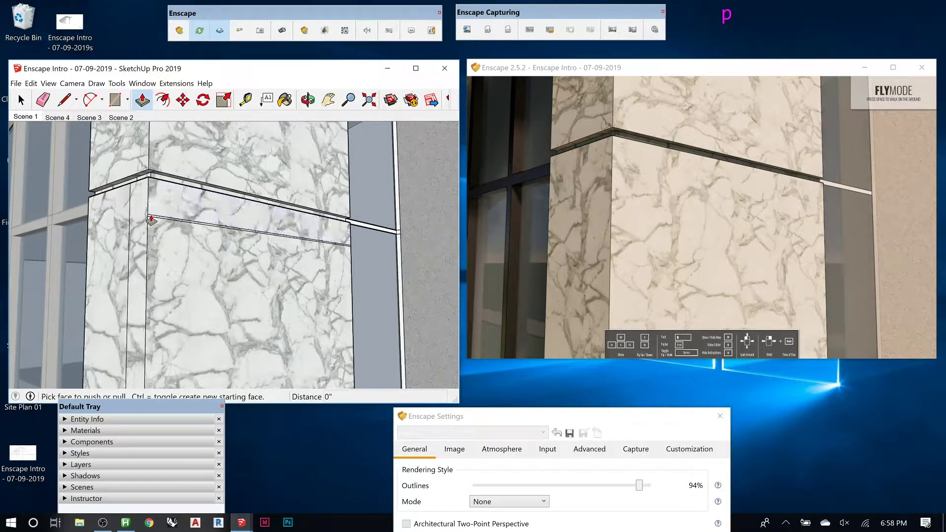
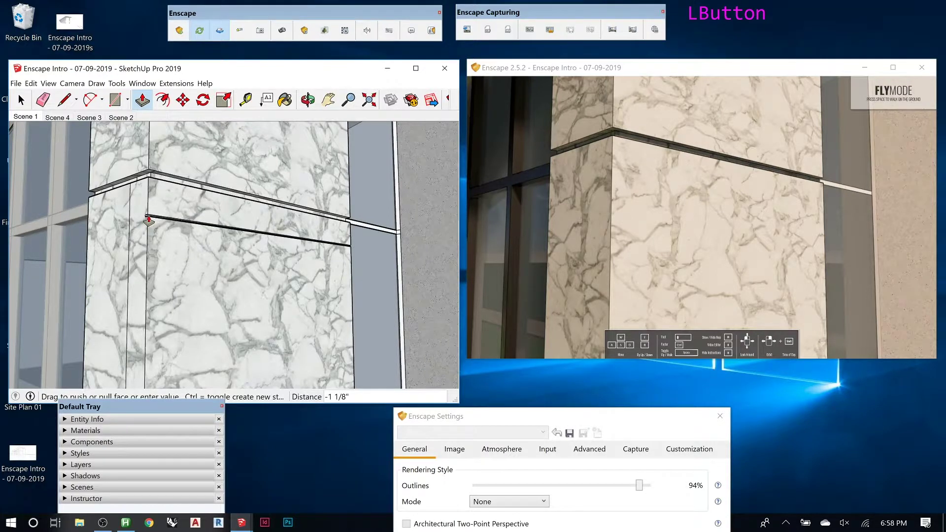
{"action": "key", "text": "KP_Decimal"}
{"action": "key", "text": "KP_5"}
{"action": "key", "text": "KP_Enter"}
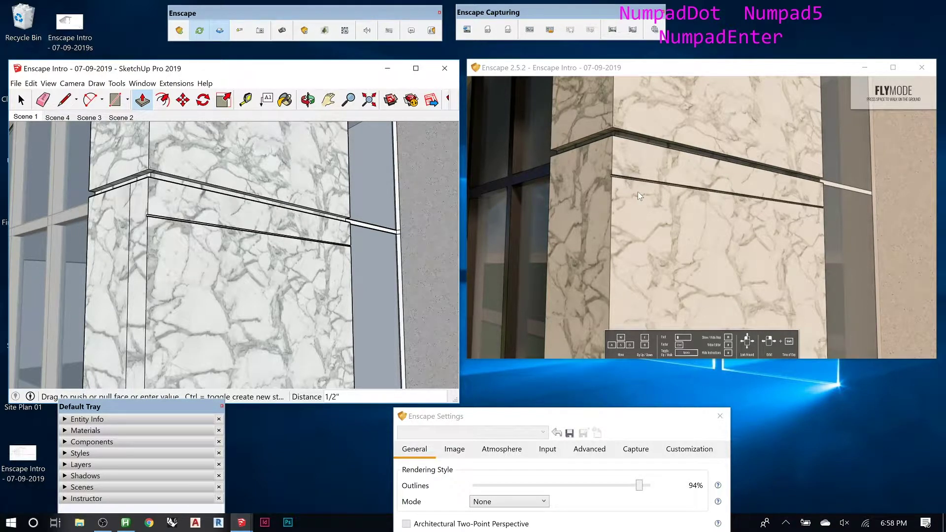
{"action": "key", "text": "ctrl+z"}
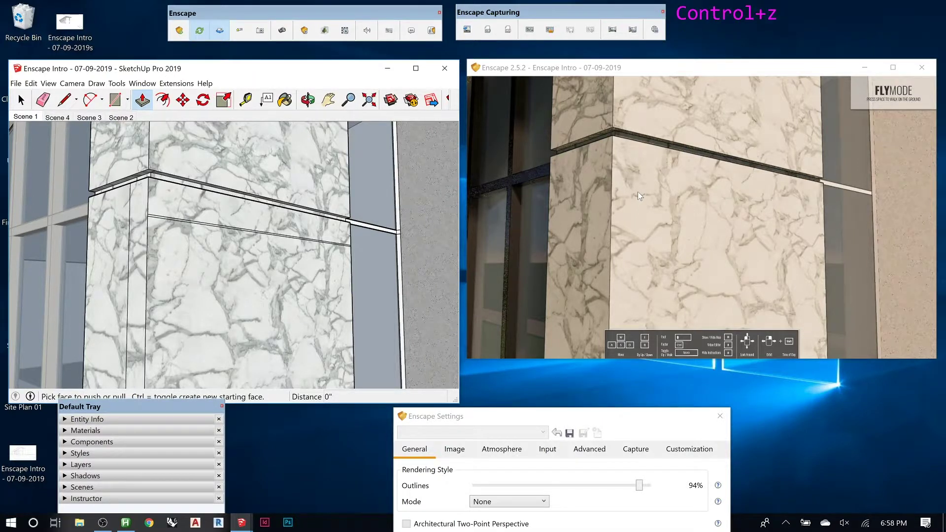
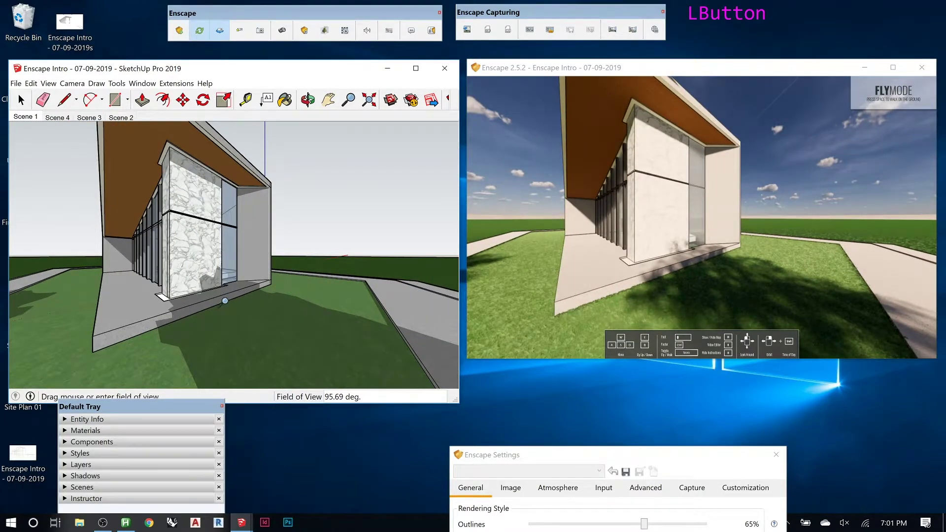
Set the camera field of view to 55 degrees
{"action": "type", "text": "55"}
{"action": "key", "text": "Return"}
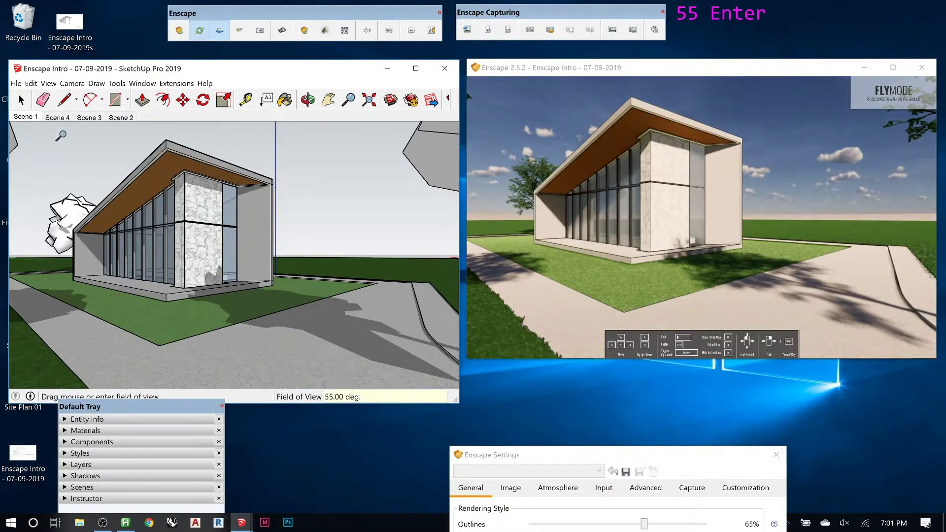
{"action": "left_click", "coordinate": [30, 118]}
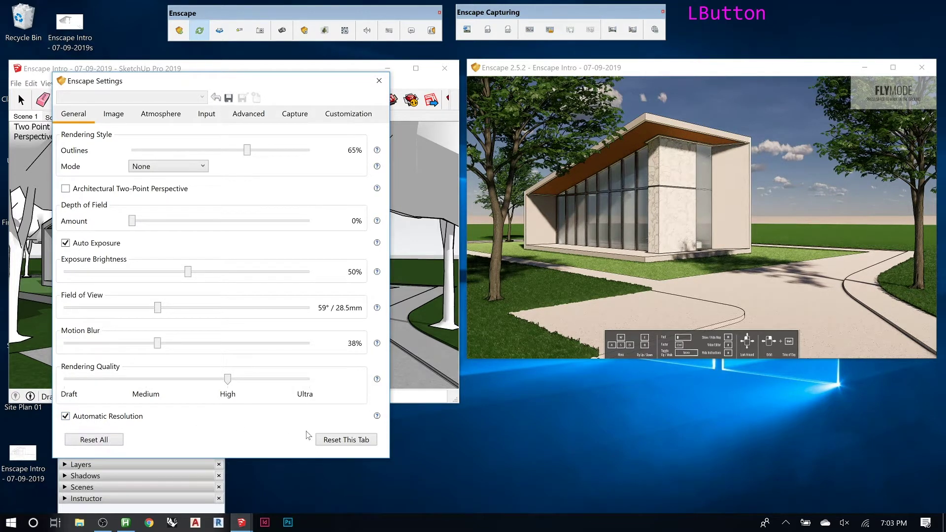
{"action": "scroll", "scroll_direction": "down", "scroll_amount": 3}
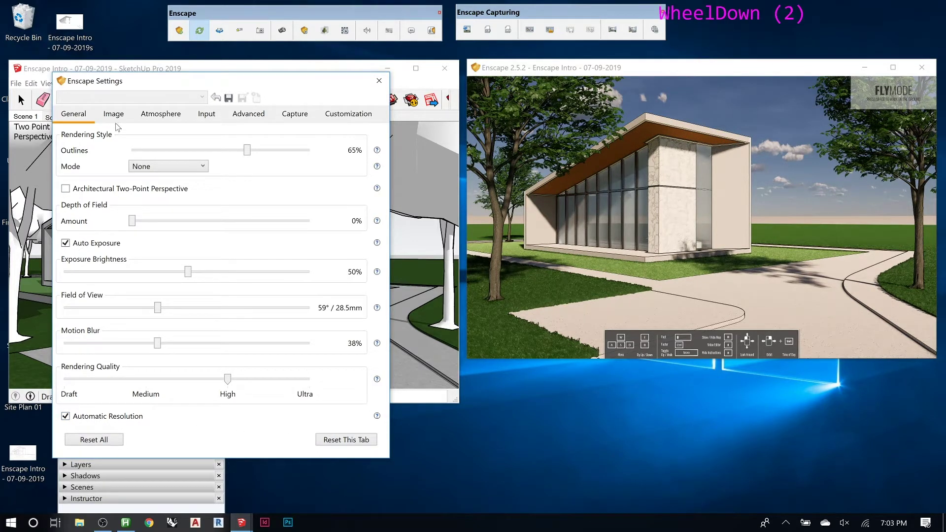
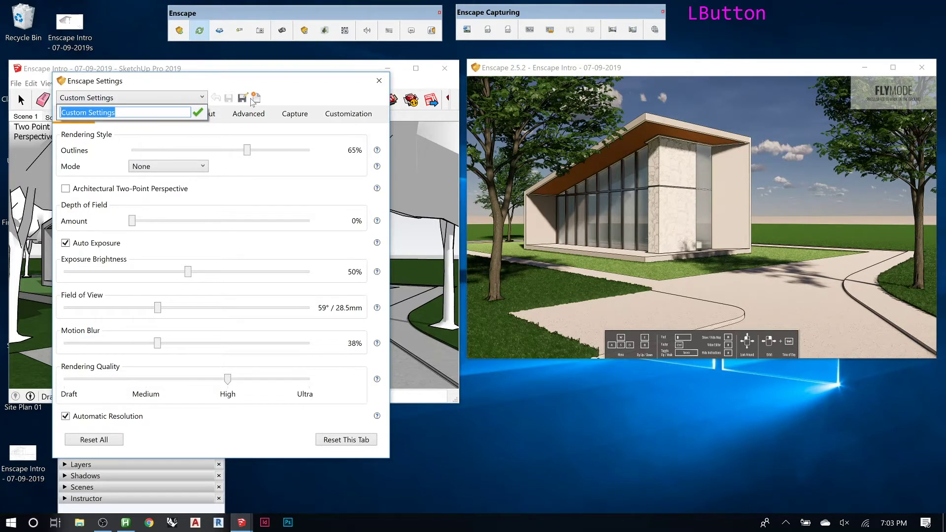
Save the render settings as the 'Custom Settings' preset
{"action": "key", "text": "Escape"}
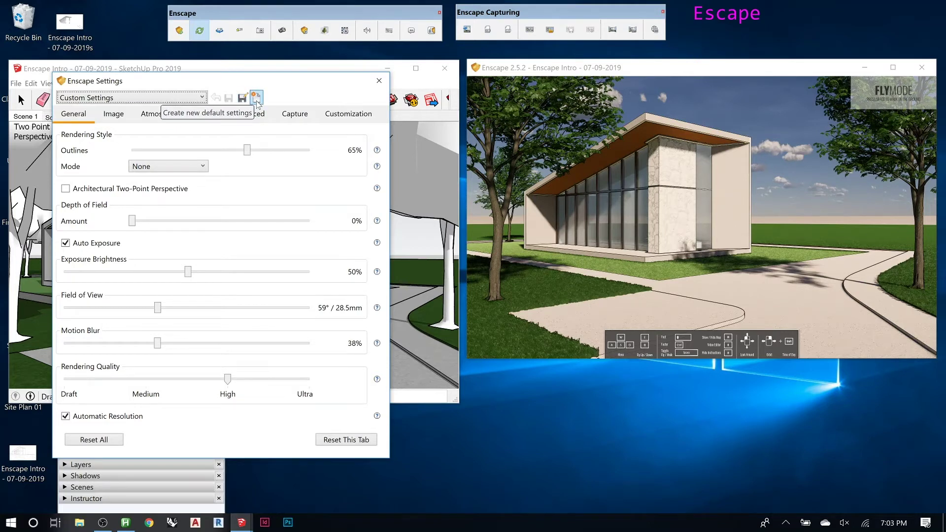